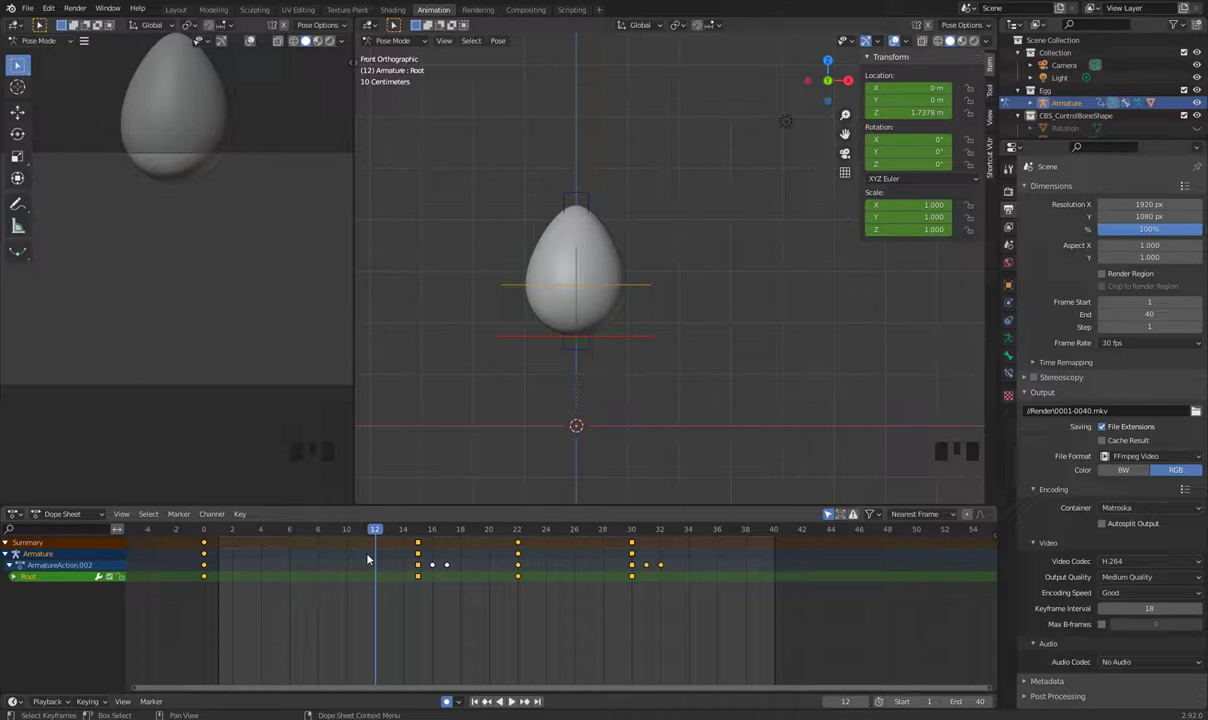
# Step: Play back the egg's bounce and scrub between frames to review the Stretch_up keys
pyautogui.press('space')
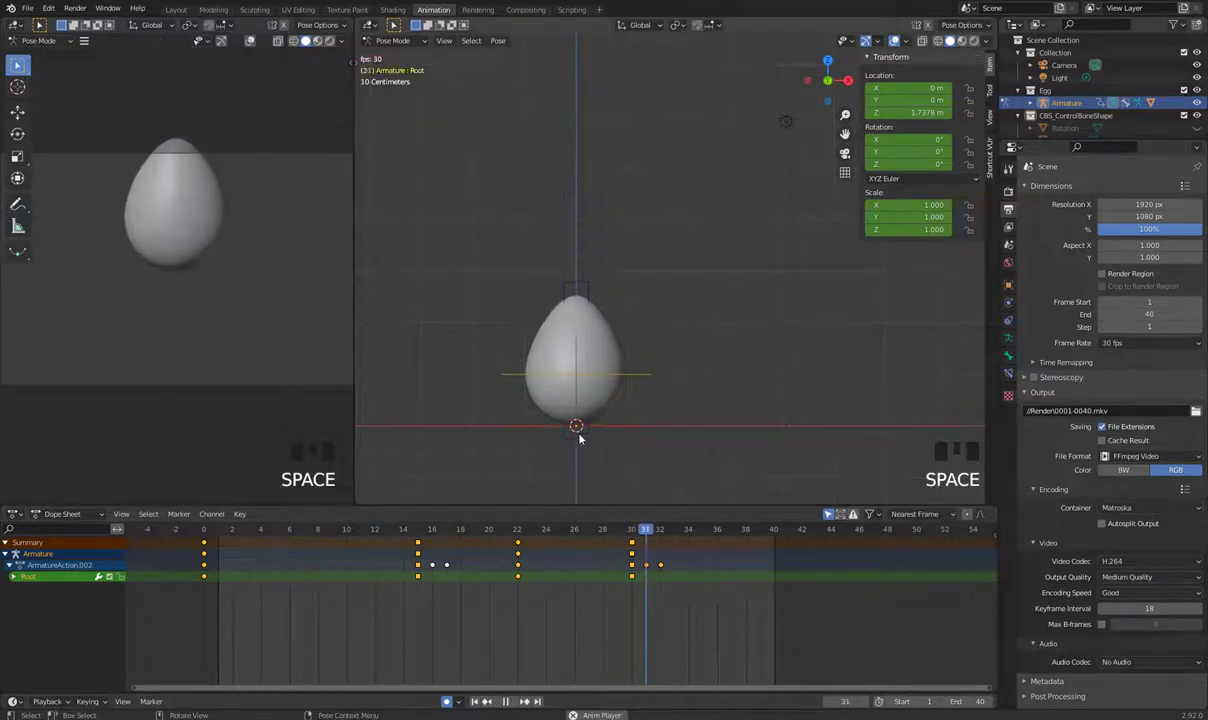
pyautogui.press('space')
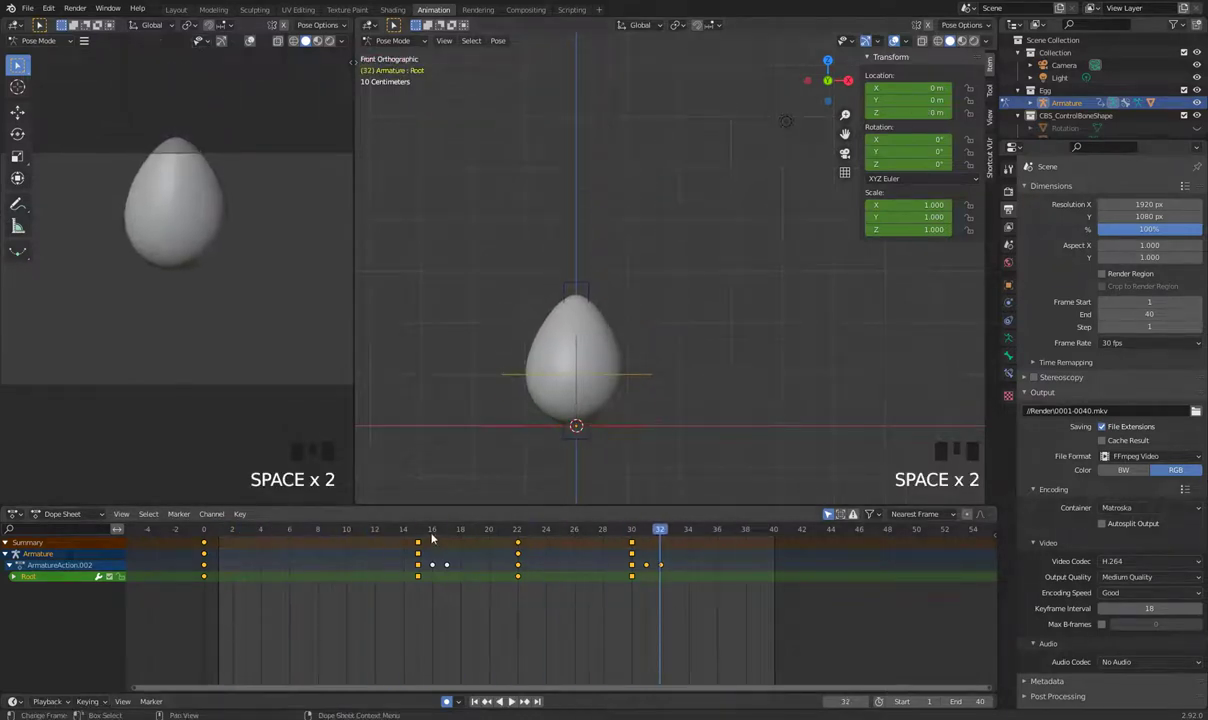
pyautogui.click(441, 535)
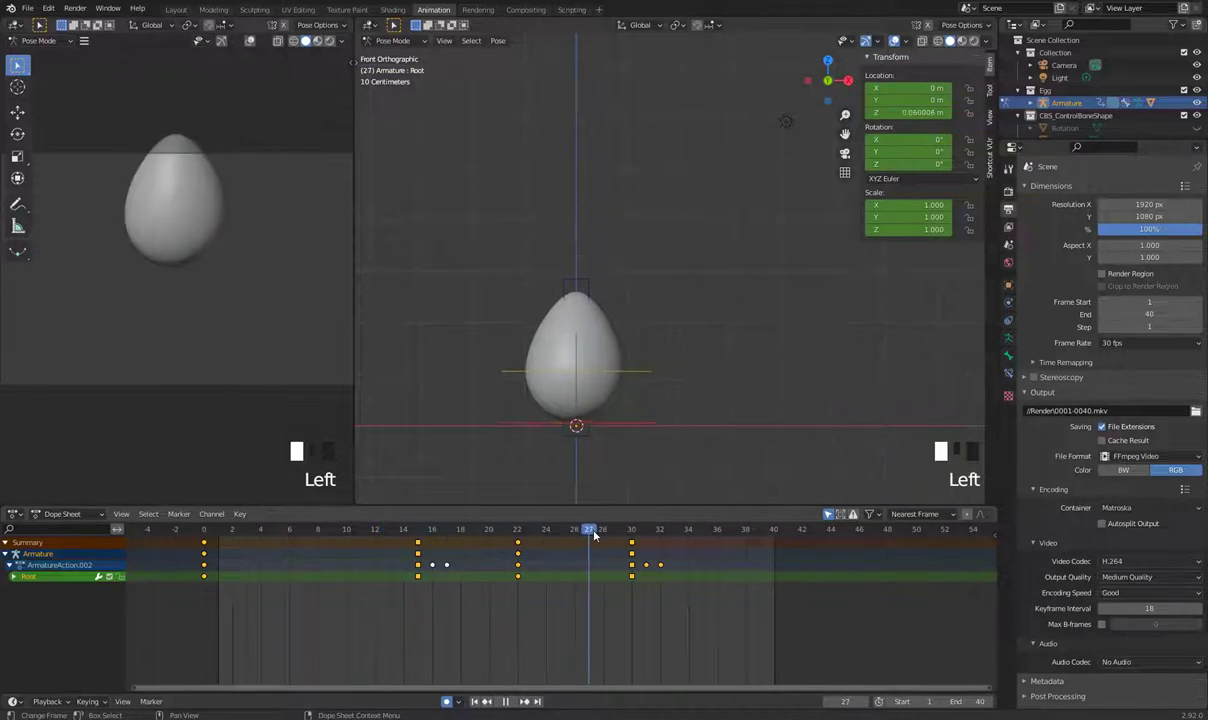
pyautogui.press('space')
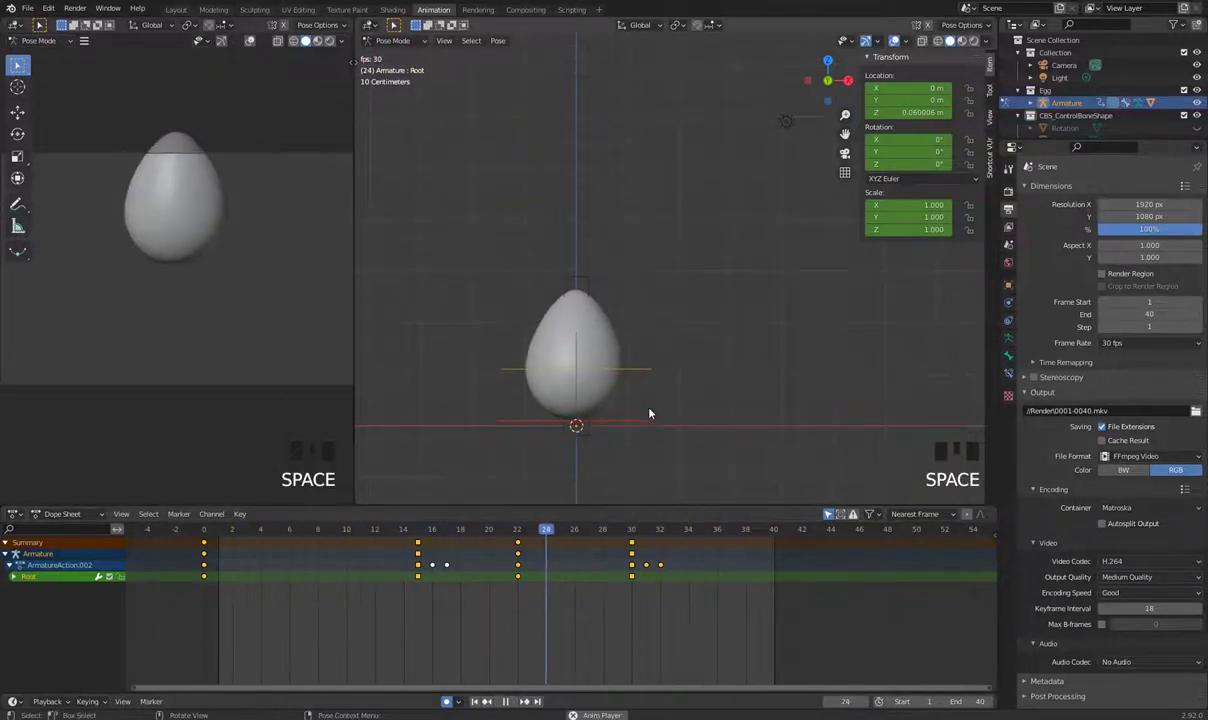
pyautogui.press('space')
# Step: Replay the bounce once more and settle the playhead on frame 16
pyautogui.click(387, 531)
pyautogui.press('space')
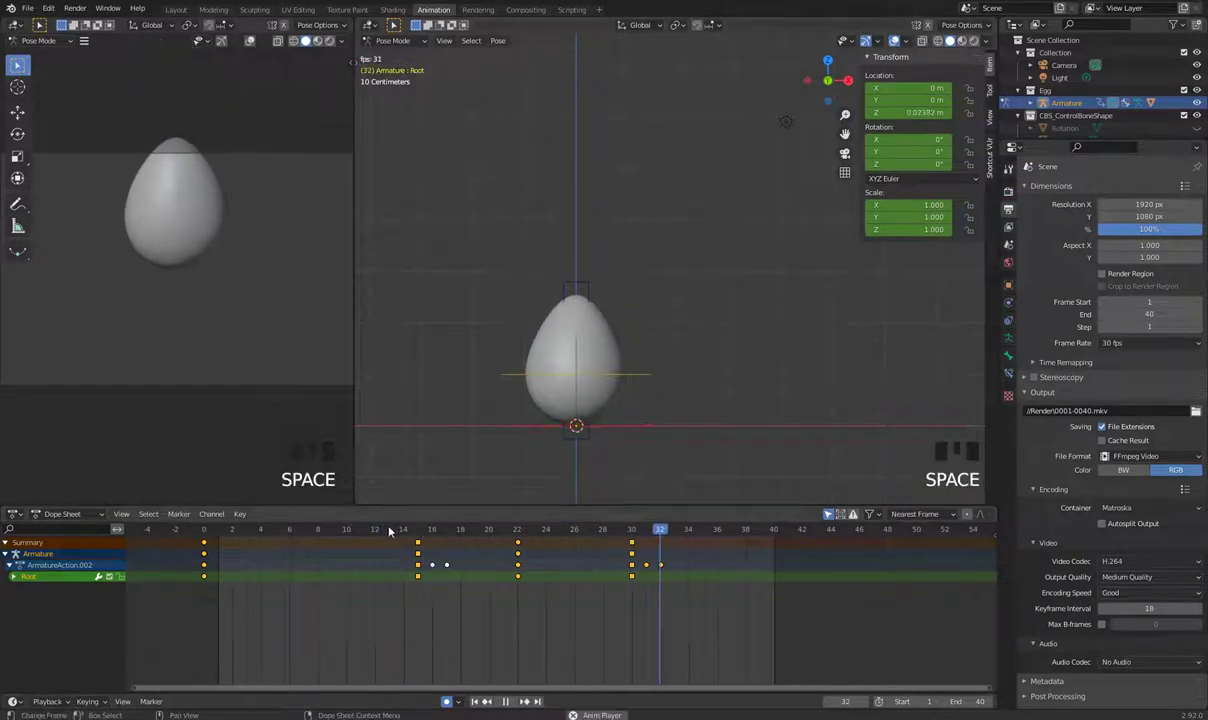
pyautogui.press('space')
pyautogui.click(396, 536)
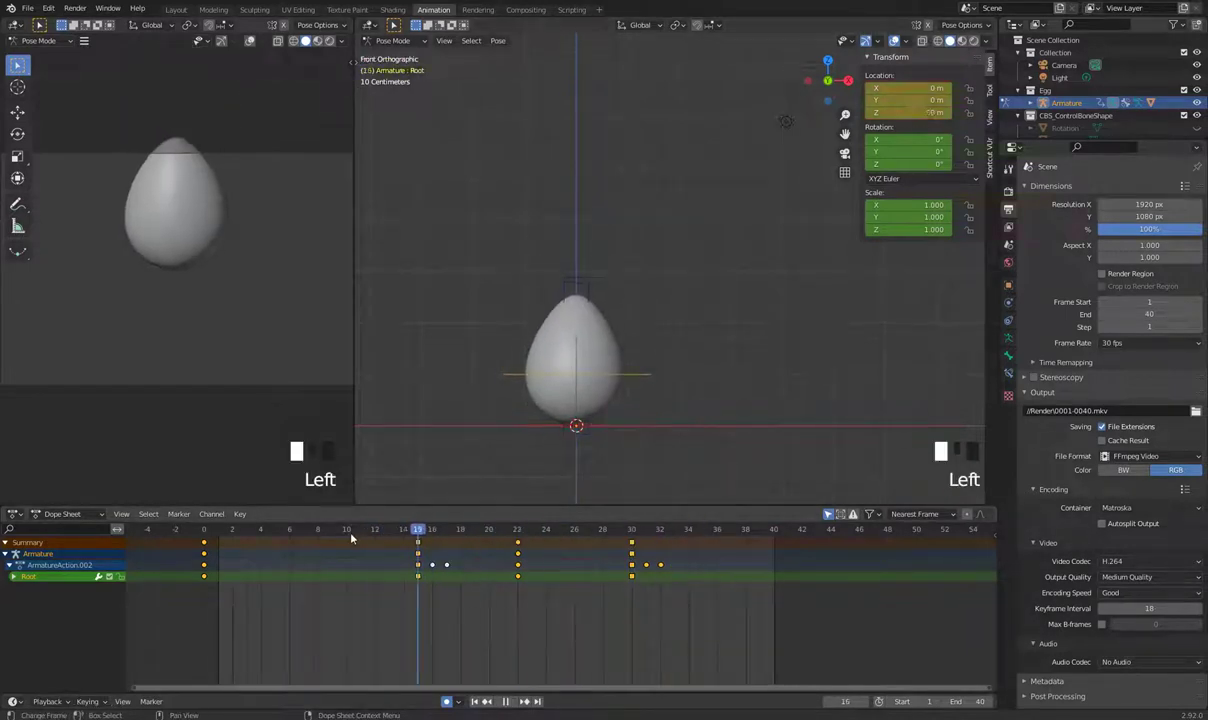
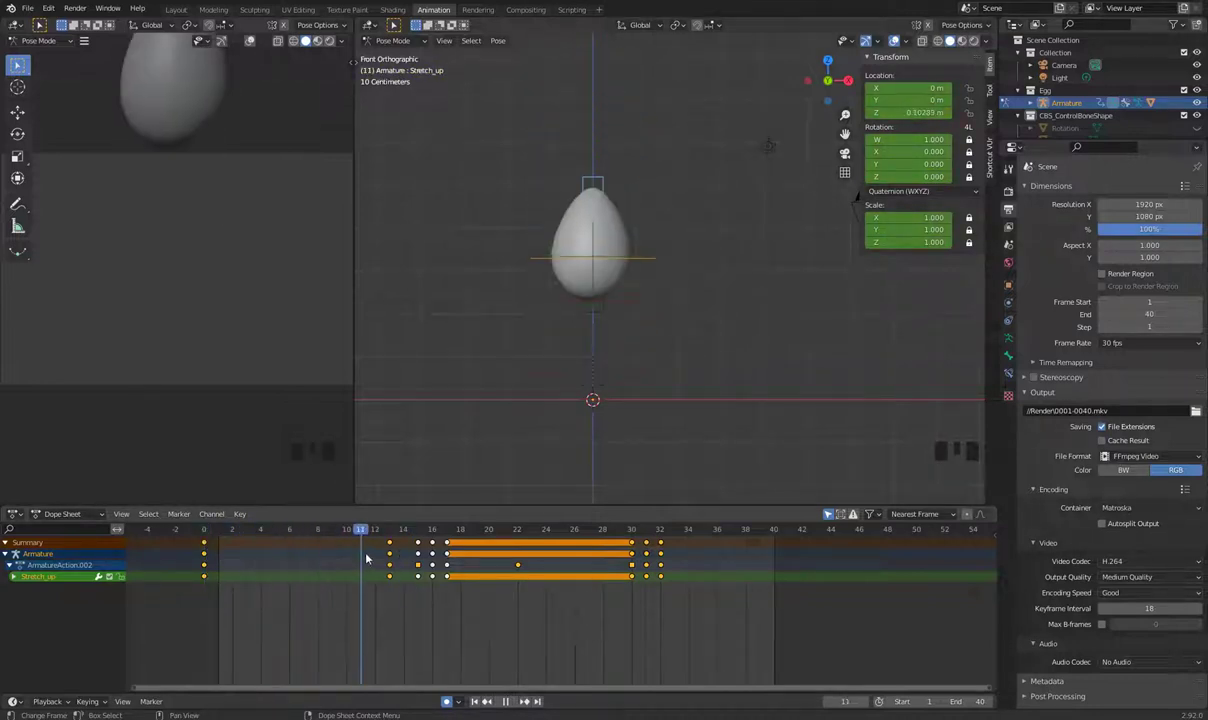
# Step: Raise the Stretch_up bone at frame 13 so the taller pose is auto-keyed, then replay the bounce
pyautogui.press('g')
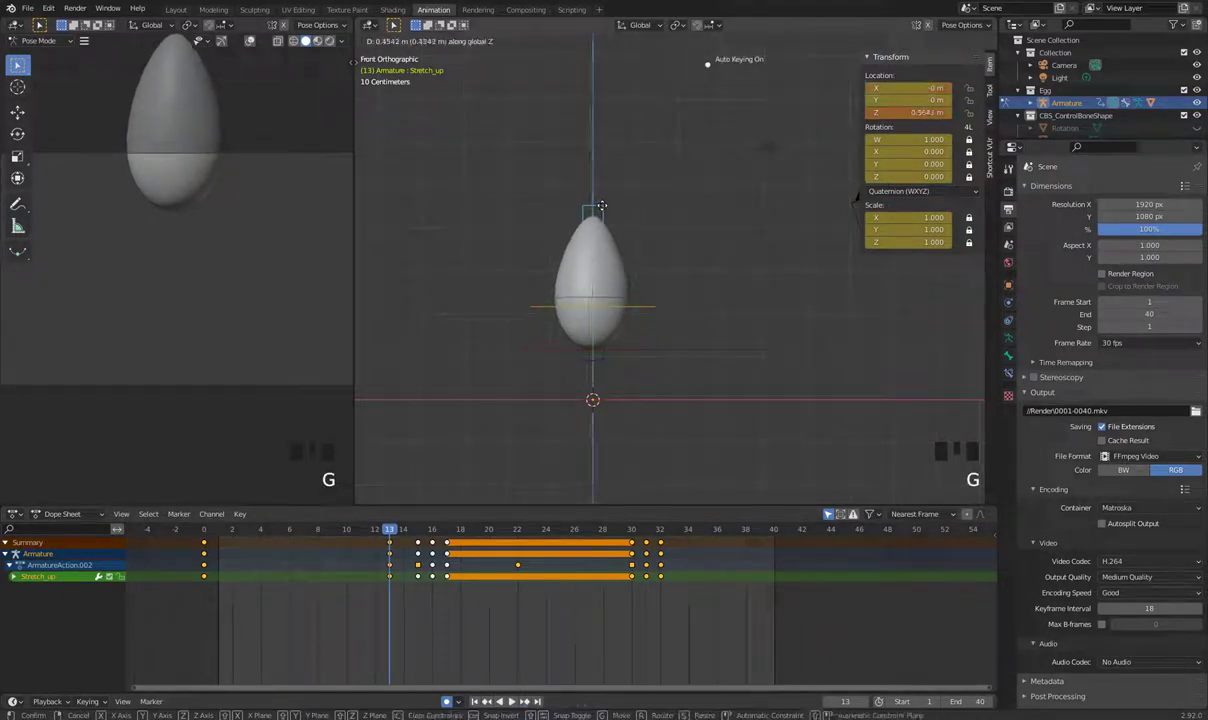
pyautogui.press('space')
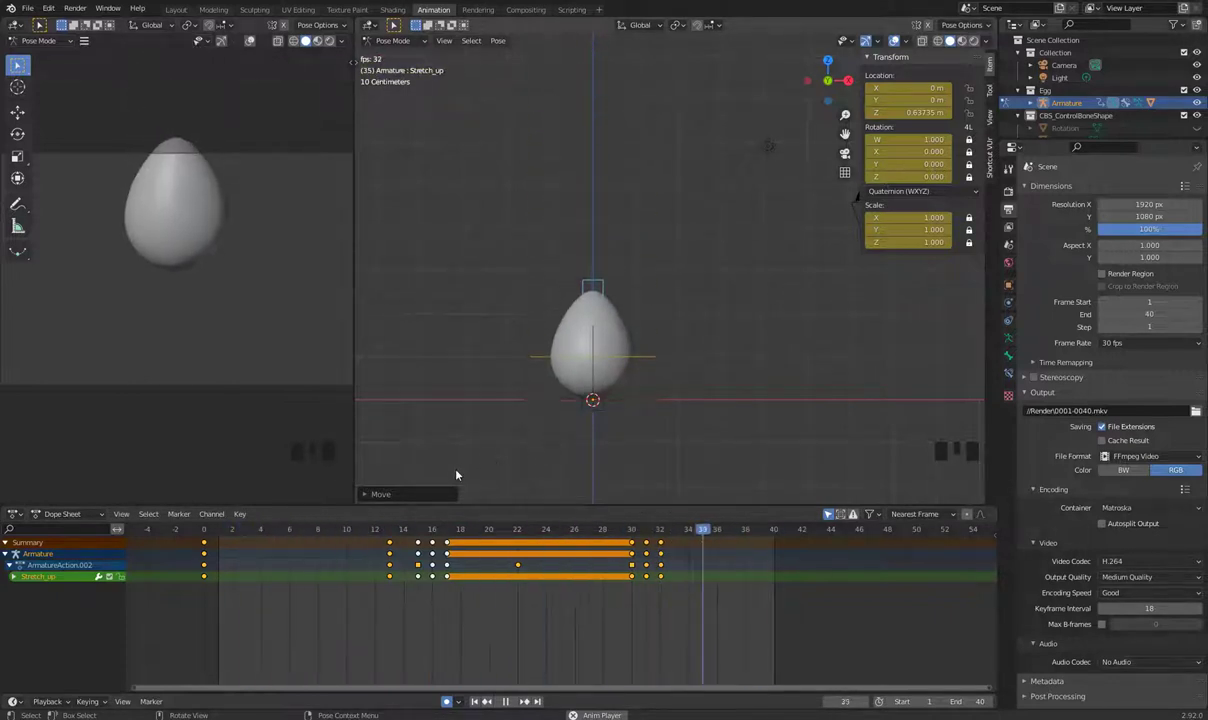
pyautogui.press('space')
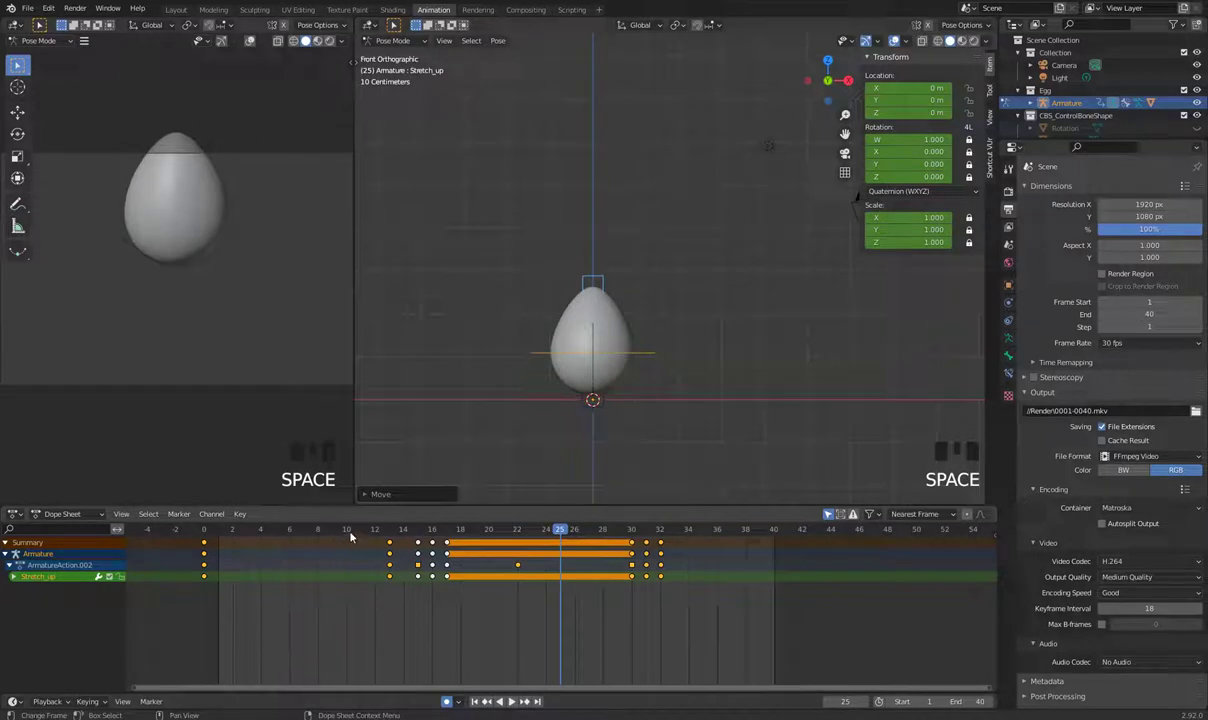
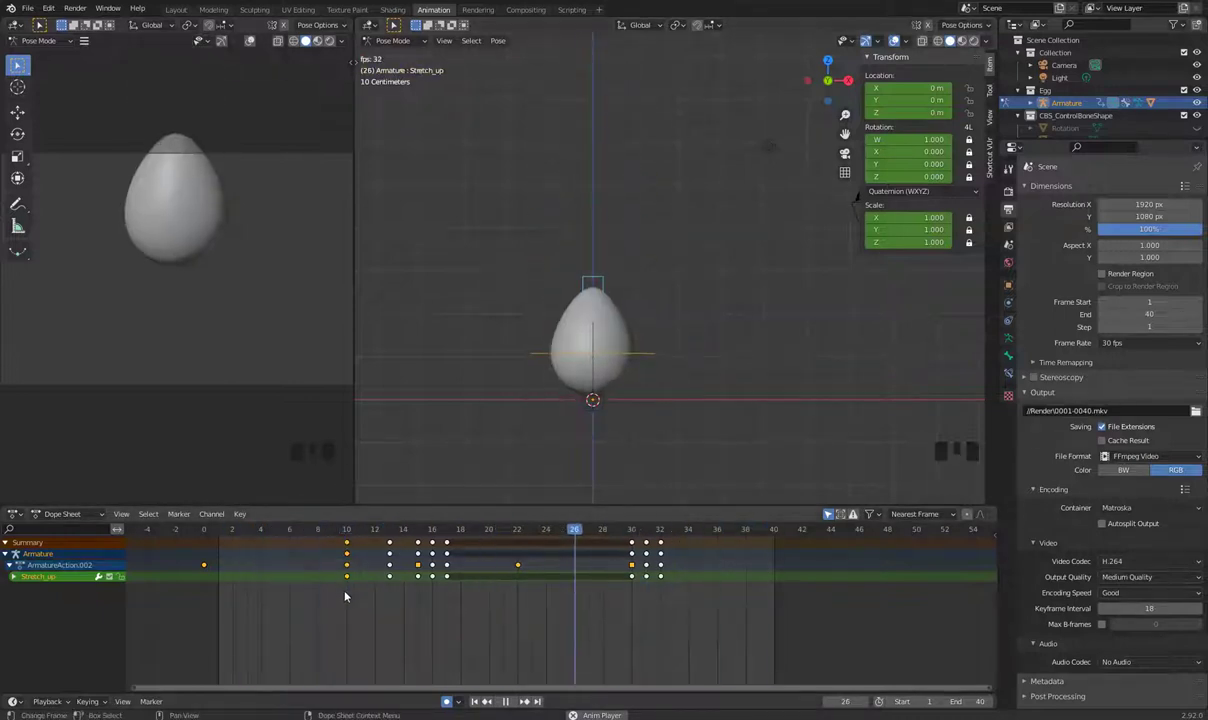
# Step: Shift the first Stretch_up keyframe earlier in the Dope Sheet and replay to check
pyautogui.press('space')
pyautogui.click(350, 579)
pyautogui.press('space')
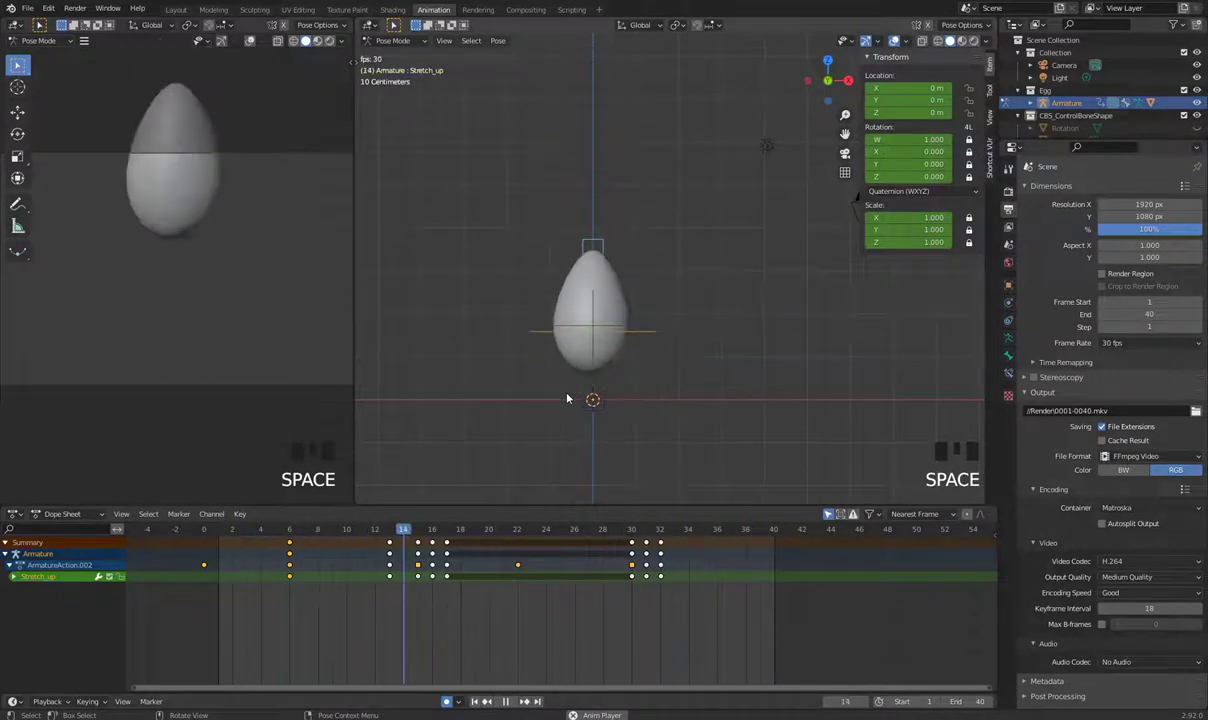
pyautogui.press('space')
# Step: Scrub the timeline forward to frame 20, ready for the Stretch_Down bone
pyautogui.click(308, 538)
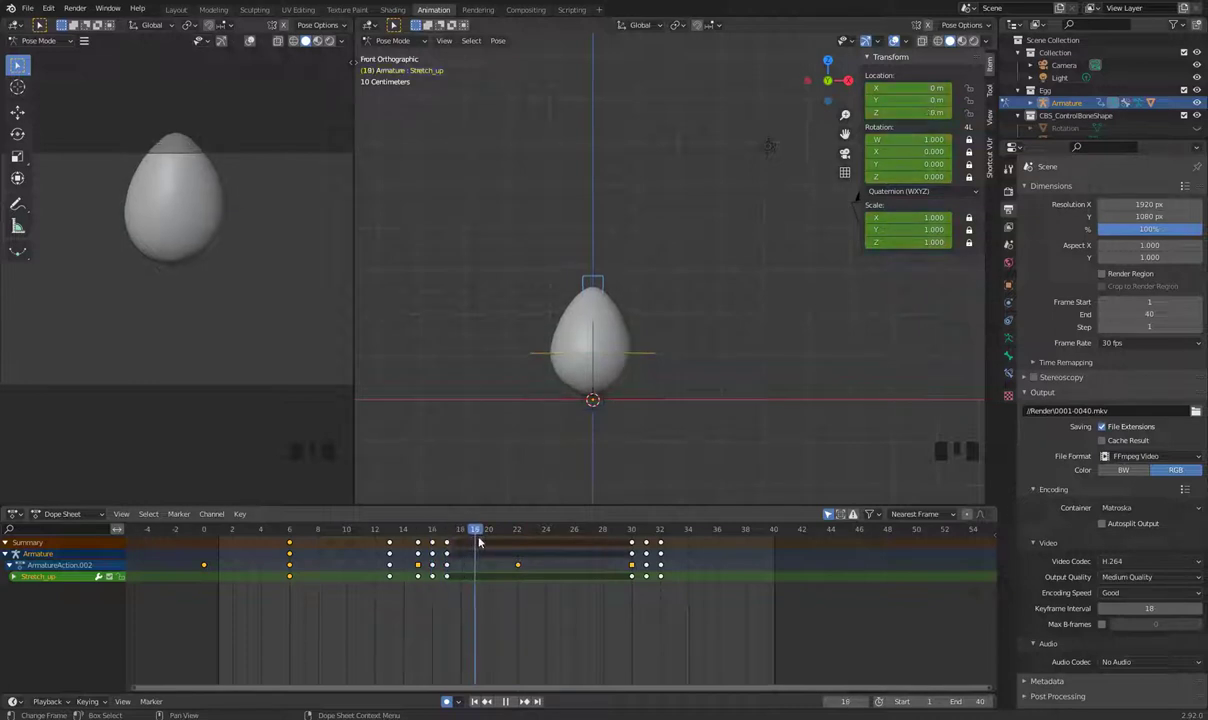
pyautogui.moveTo(653, 395); pyautogui.dragTo(626, 318)
pyautogui.scroll(3)
# Step: Select the Stretch_Down bone and move one of its keyframes to frame 19
pyautogui.click(549, 353)
pyautogui.moveTo(564, 392); pyautogui.dragTo(743, 211)
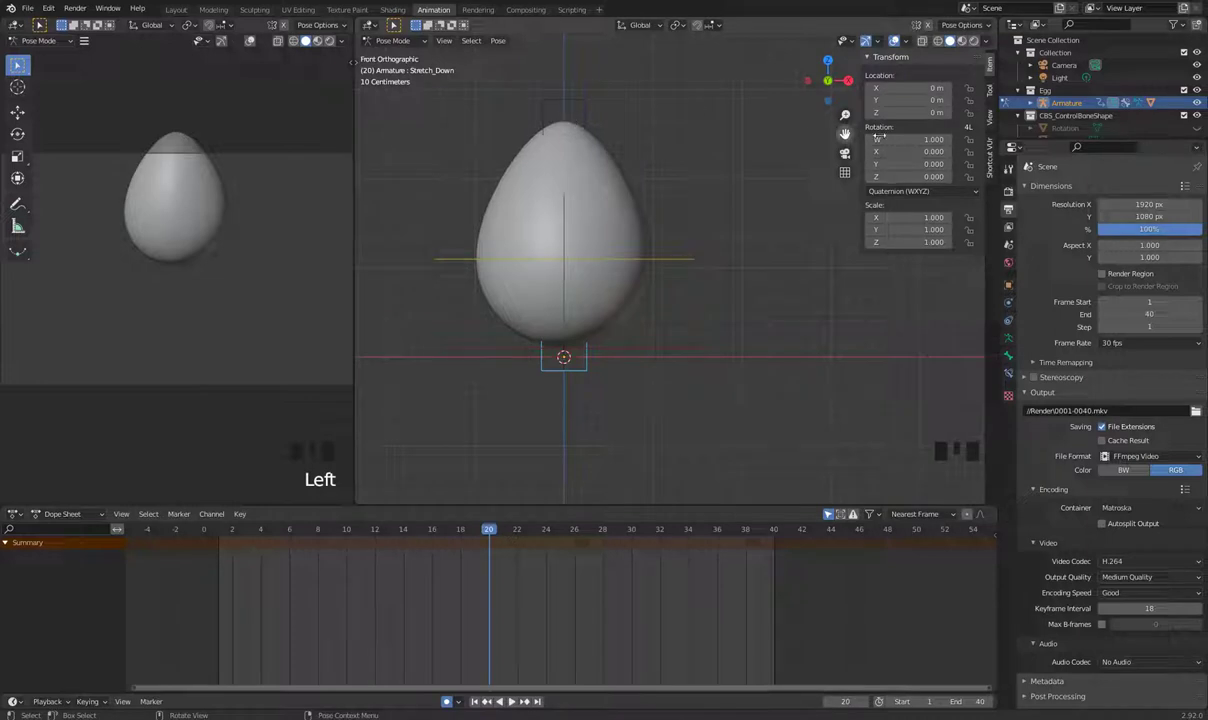
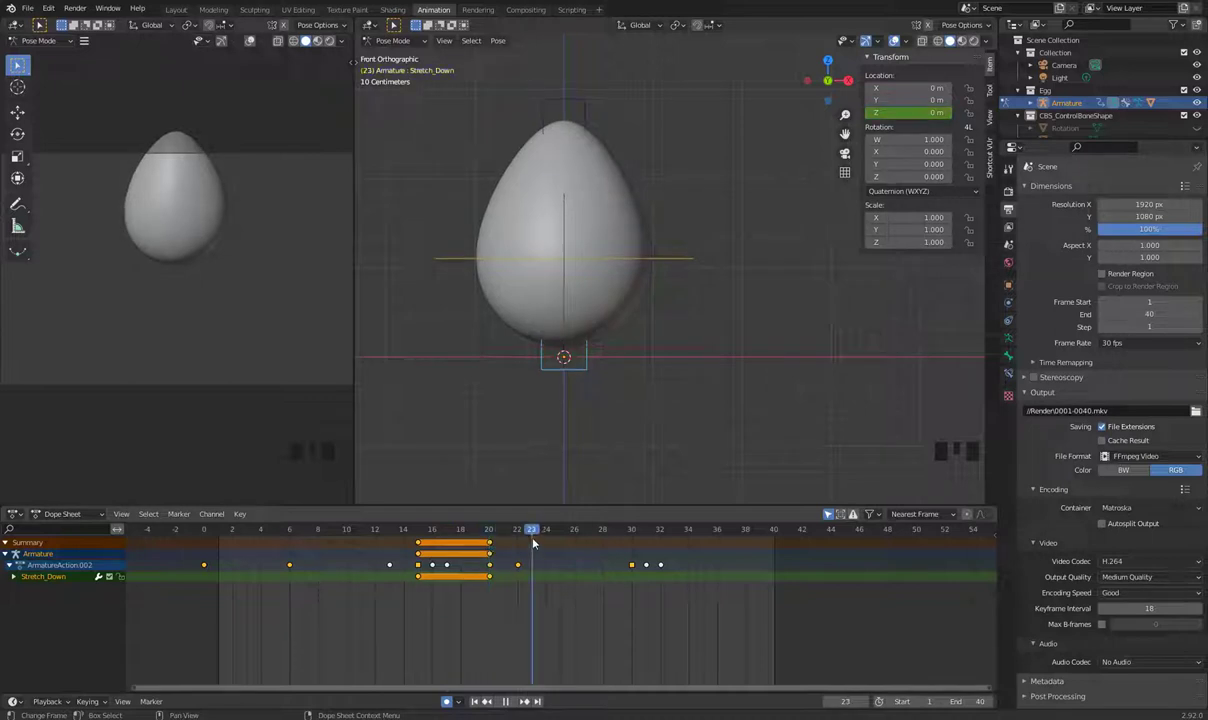
pyautogui.click(501, 552)
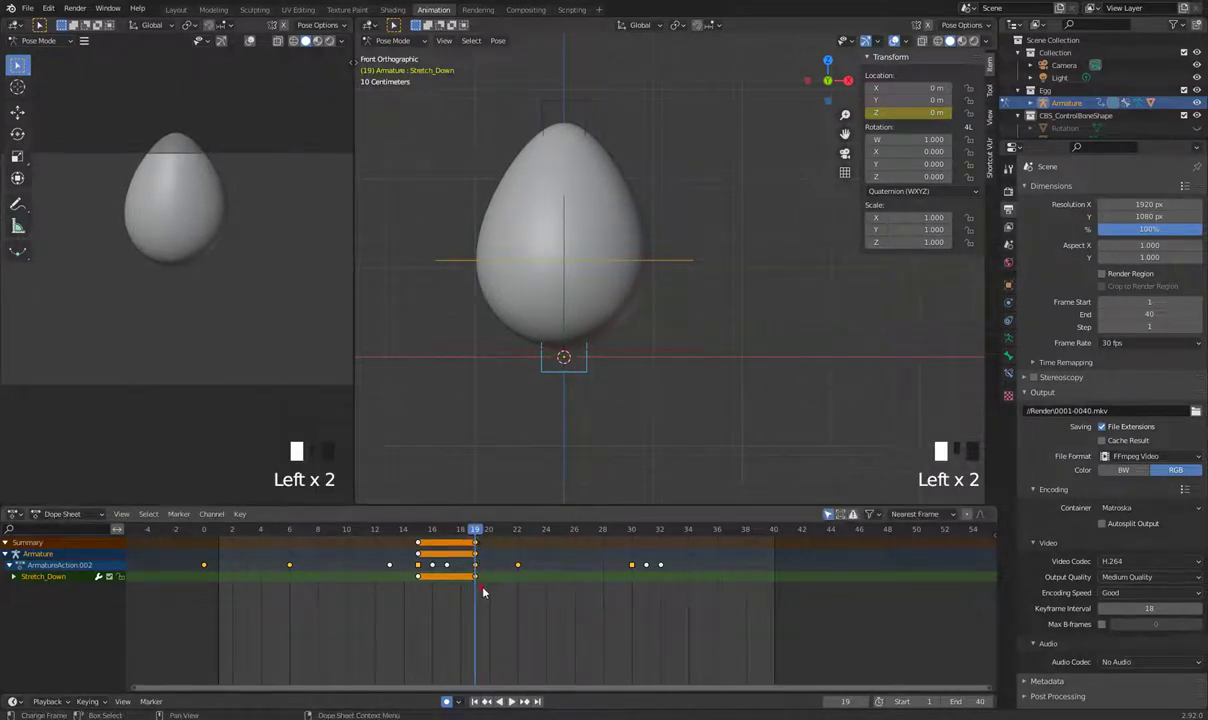
pyautogui.moveTo(490, 590); pyautogui.dragTo(497, 600)
# Step: Duplicate the frame-19 key to frame 22 and nudge the Stretch_Down bone slightly at frame 19
pyautogui.click(493, 597)
pyautogui.press('shift+d')
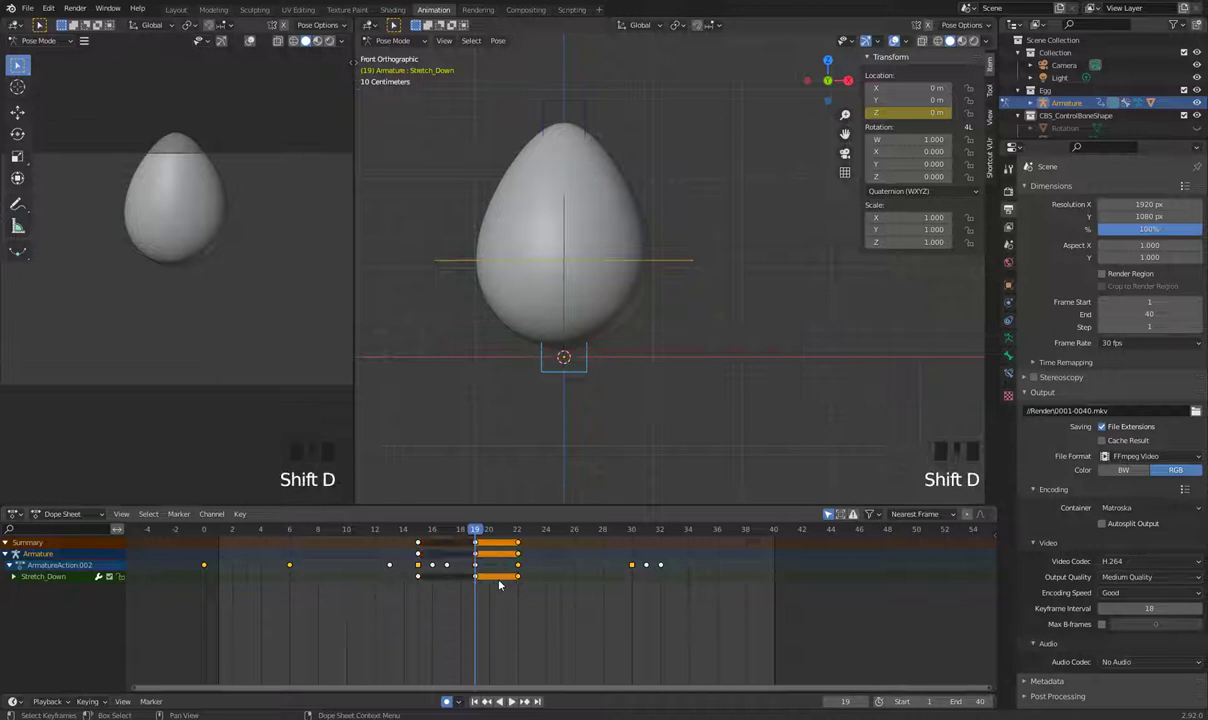
pyautogui.click(448, 537)
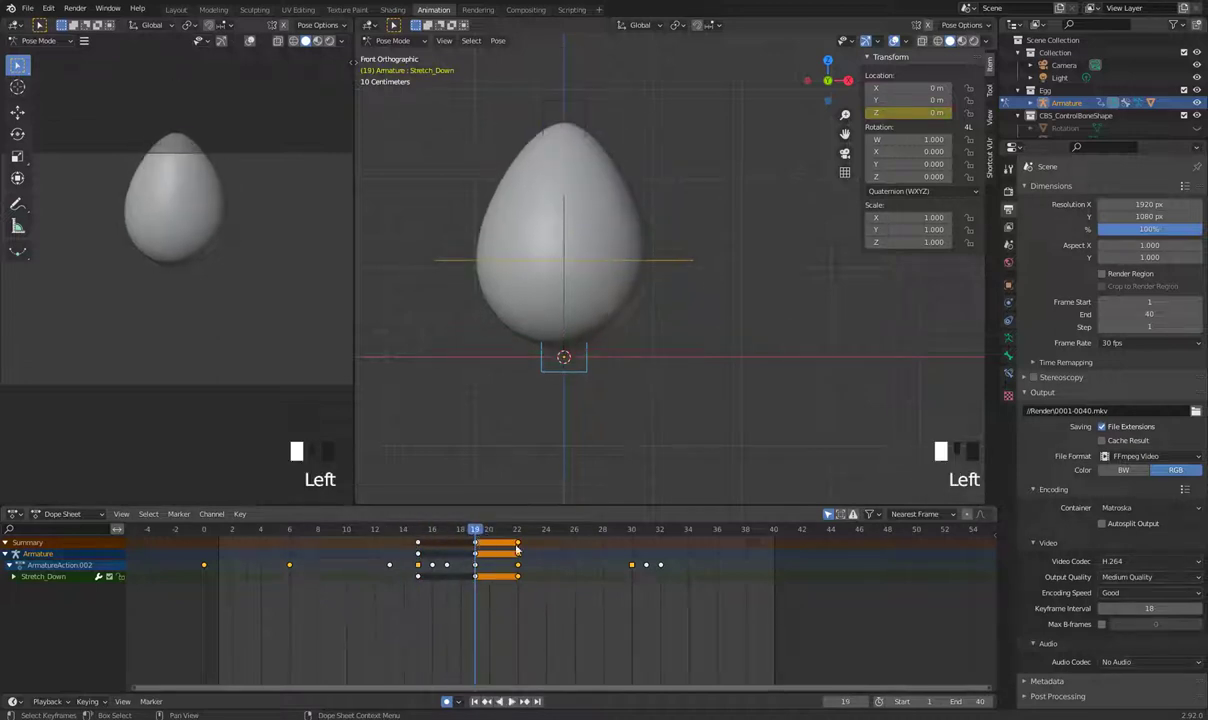
pyautogui.scroll(3)
pyautogui.press('g')
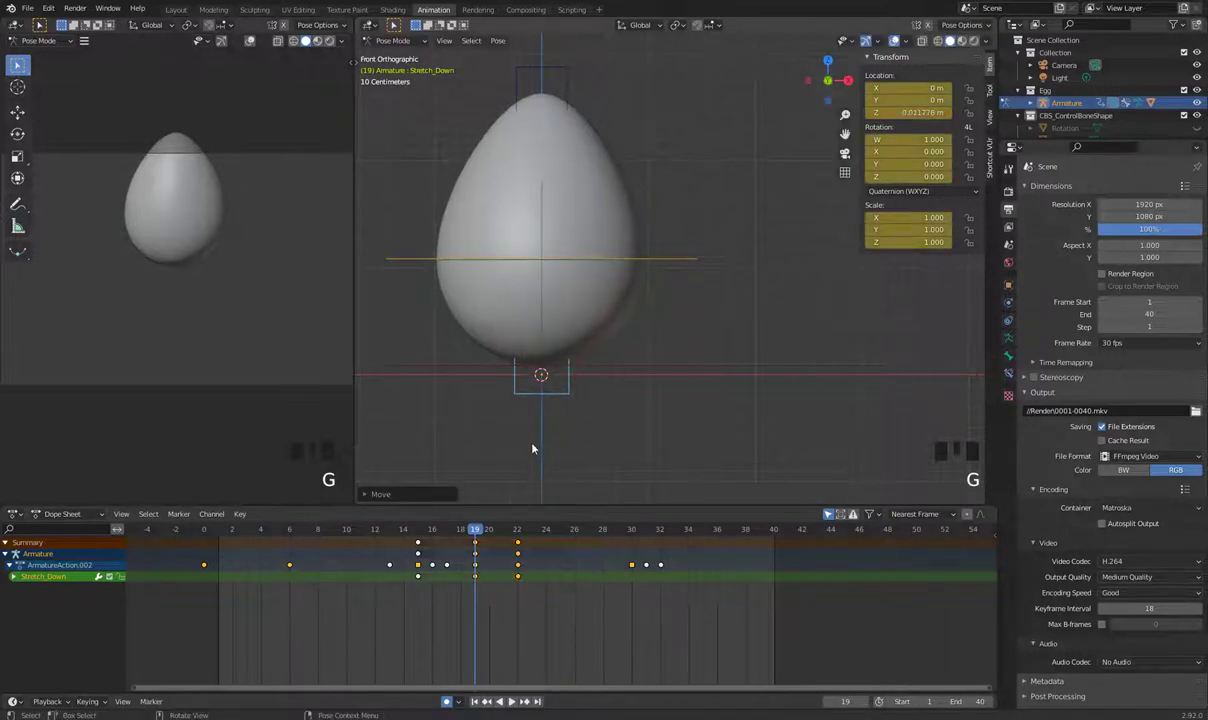
# Step: Play the bounce with the new Stretch_Down keys and jump back to frame 10
pyautogui.scroll(-3)
pyautogui.click(433, 533)
pyautogui.press('space')
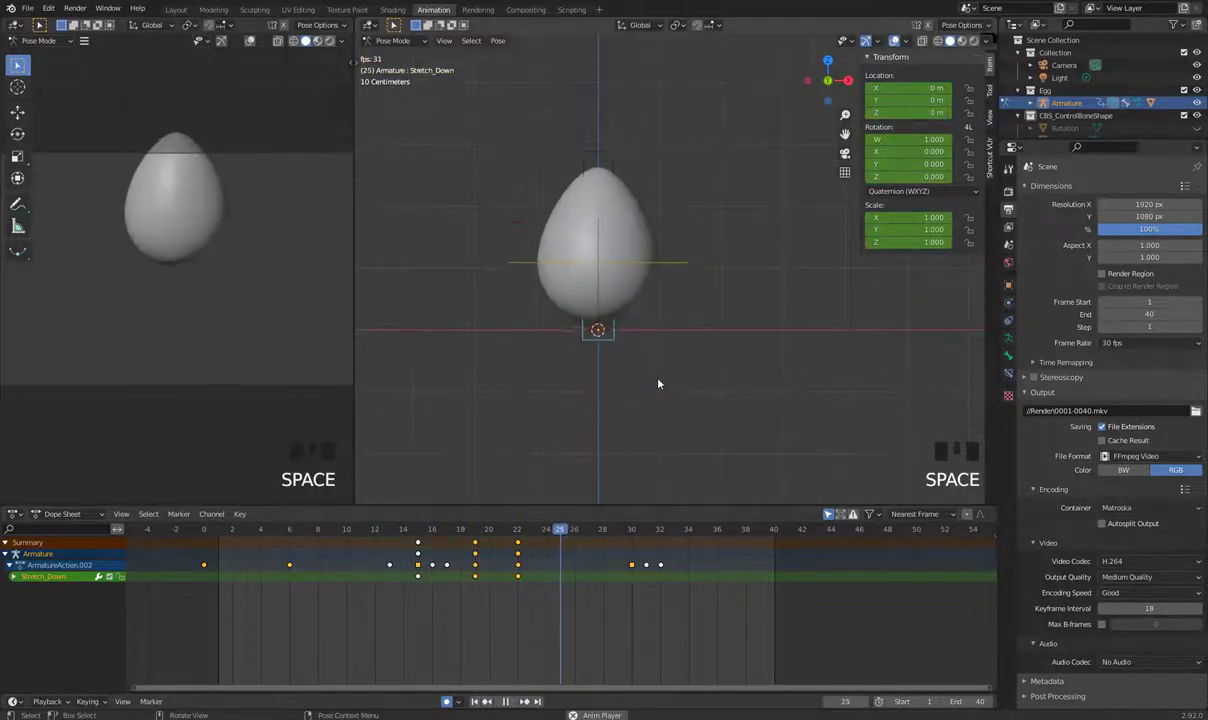
pyautogui.click(432, 531)
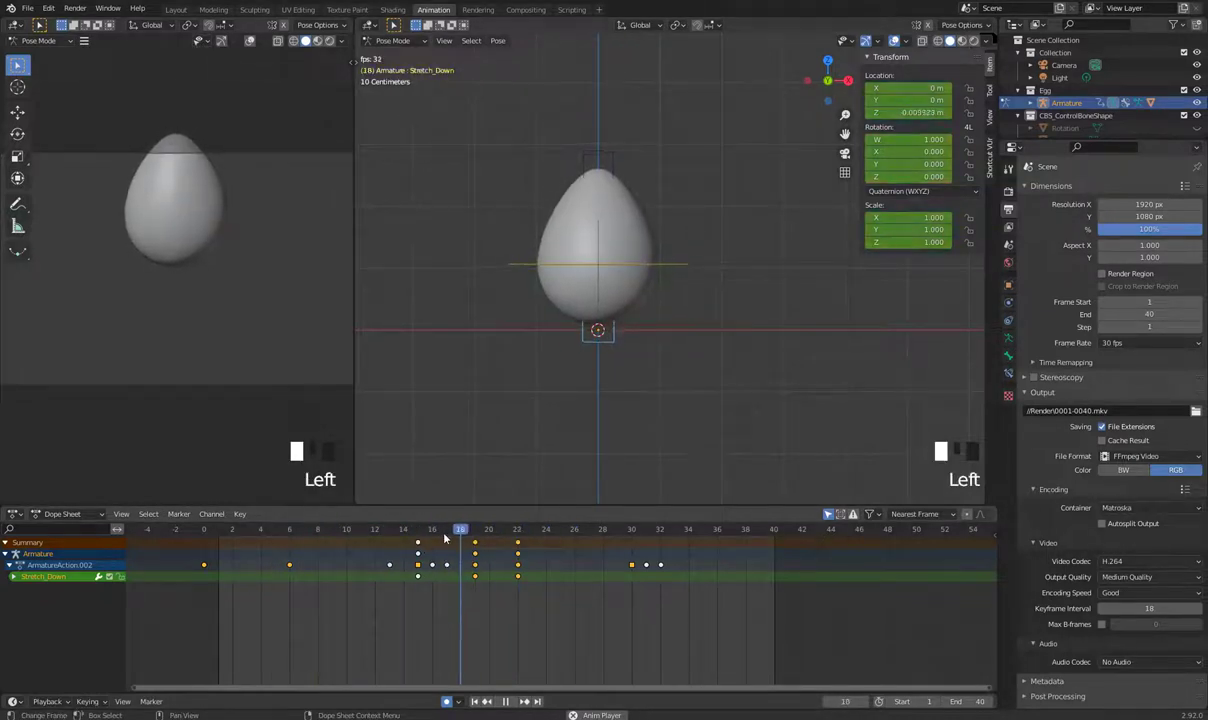
# Step: Replay the bounce again and stop with the playhead at frame 21
pyautogui.press('space')
pyautogui.press('space')
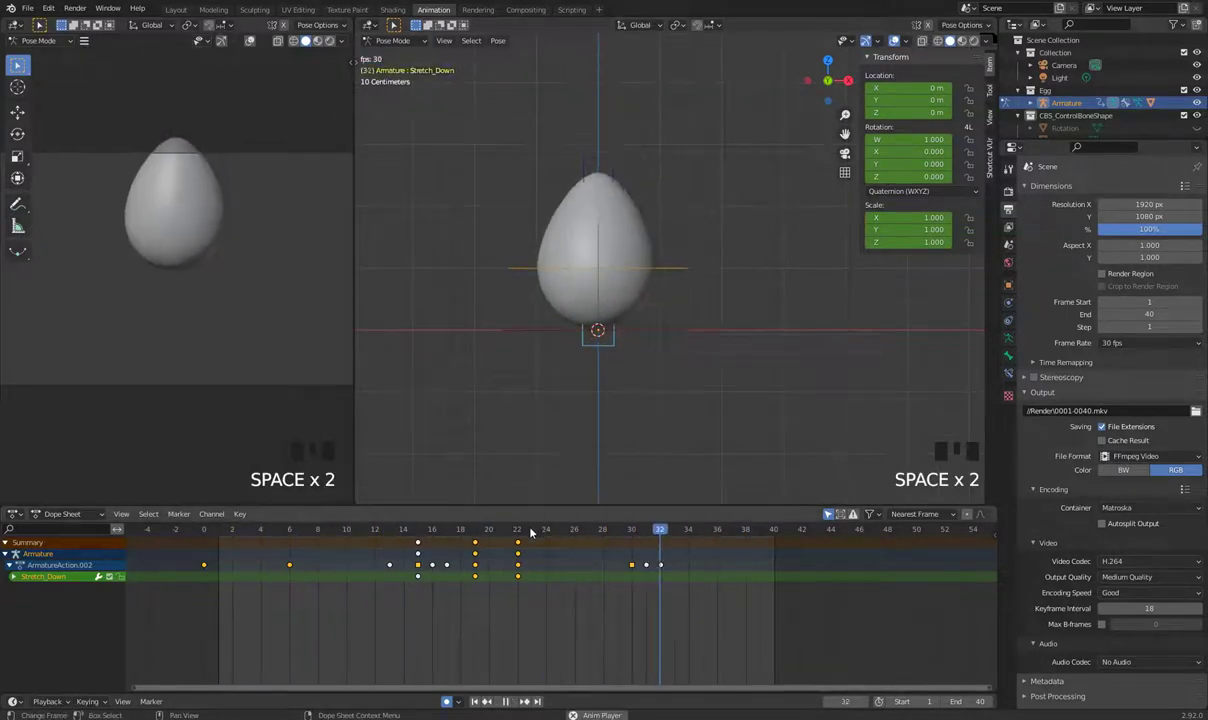
pyautogui.press('space')
pyautogui.click(439, 534)
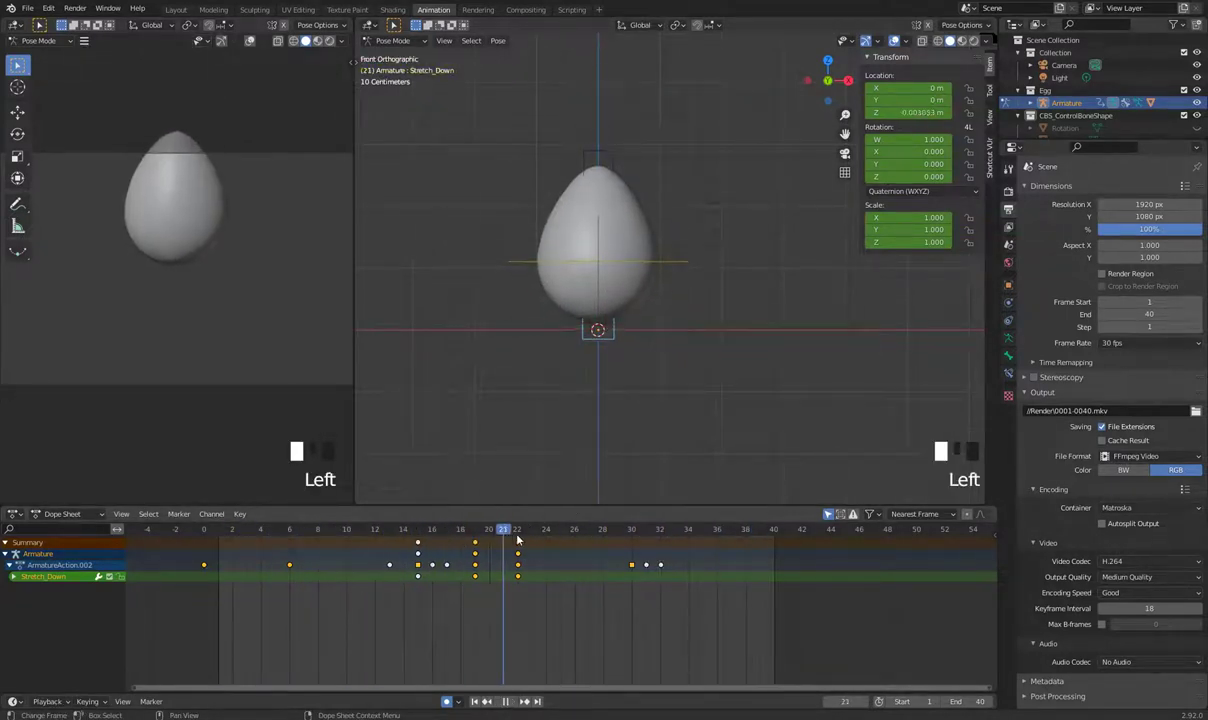
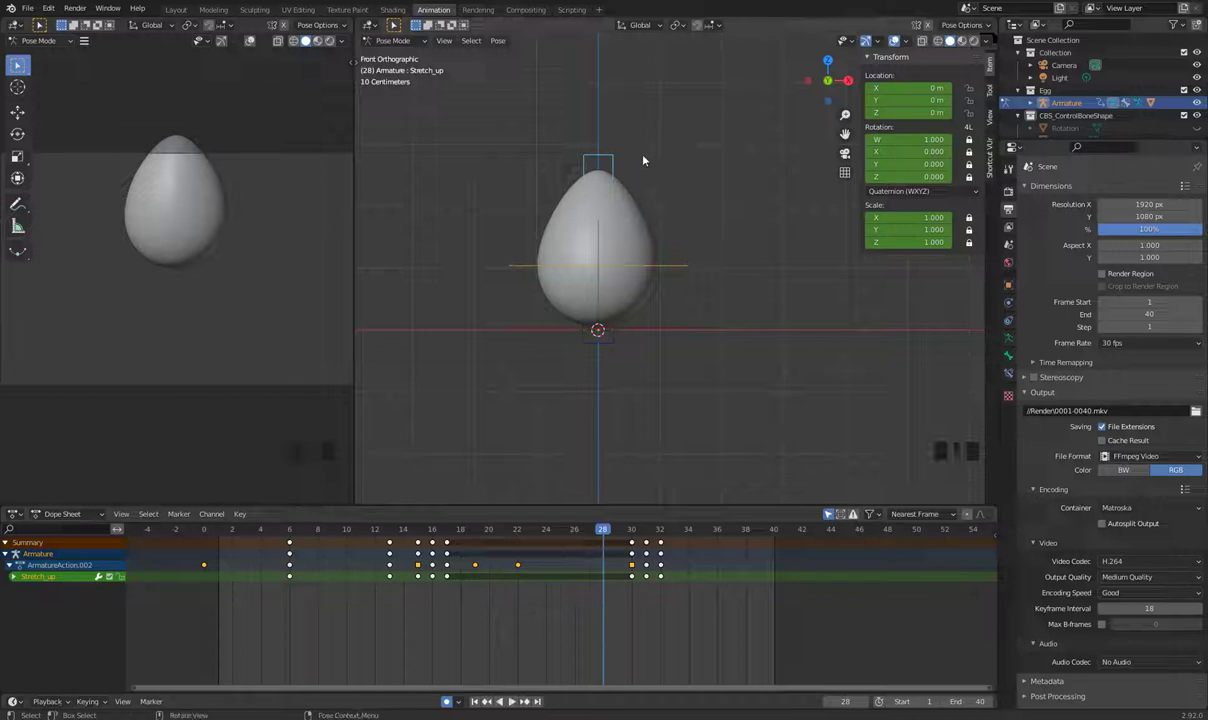
# Step: Select the Stretch_up bone at frame 28 and raise it slightly so the pose is auto-keyed
pyautogui.scroll(3)
pyautogui.moveTo(670, 191); pyautogui.dragTo(613, 246)
pyautogui.click(613, 246)
pyautogui.click(613, 246)
pyautogui.press('g')
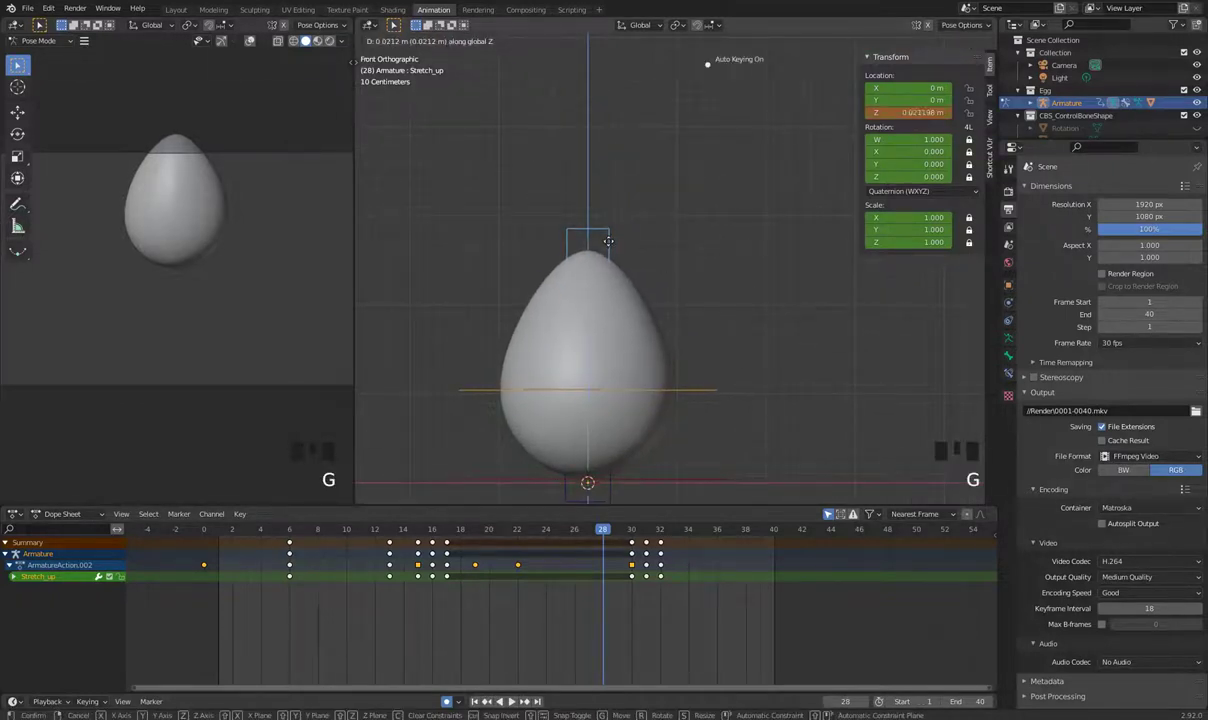
pyautogui.scroll(-3)
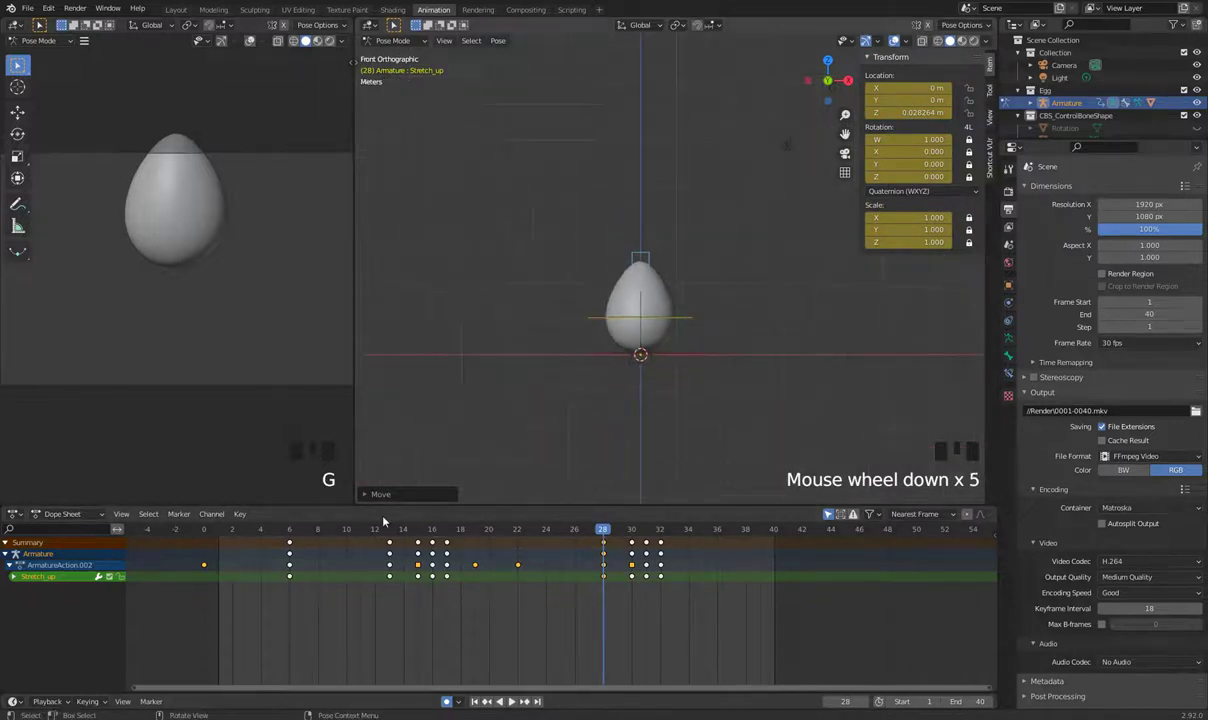
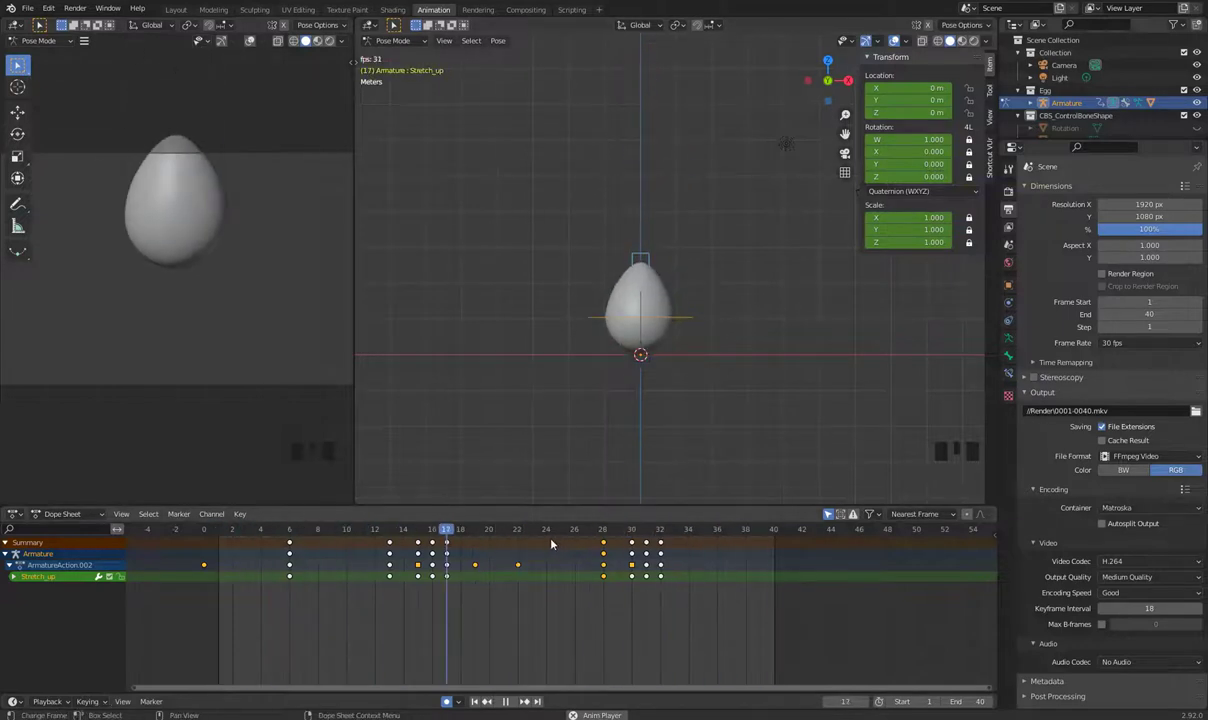
# Step: Scrub to another frame and replay the bounce to review the new stretch
pyautogui.press('space')
pyautogui.click(354, 533)
pyautogui.press('space')
pyautogui.scroll(-3)
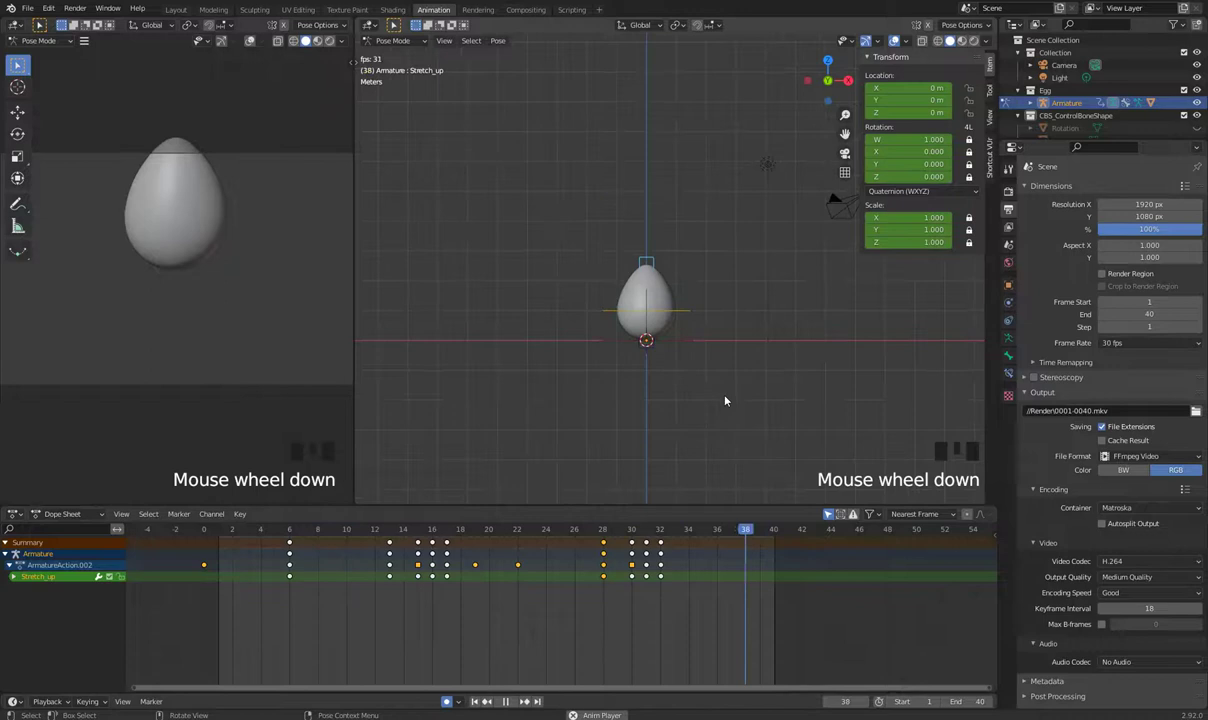